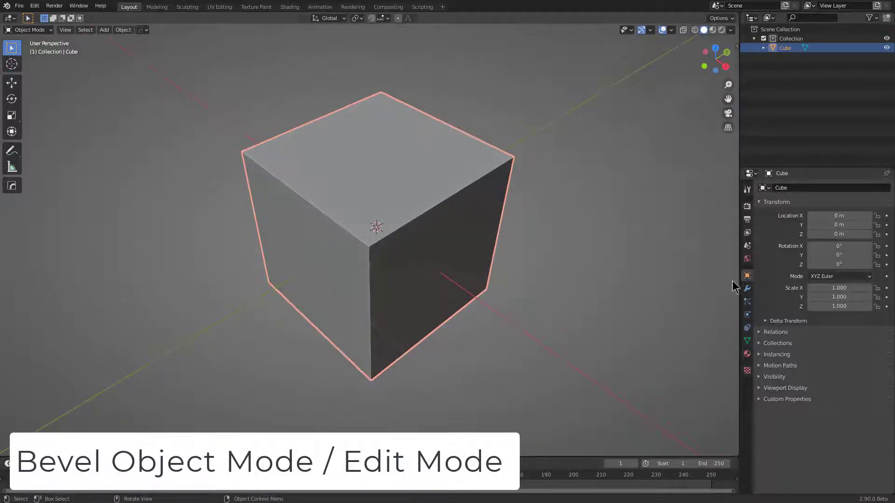
# - Set the cube's Bevel modifier to 5 segments at about 0.272 m
pyautogui.click(746, 291)
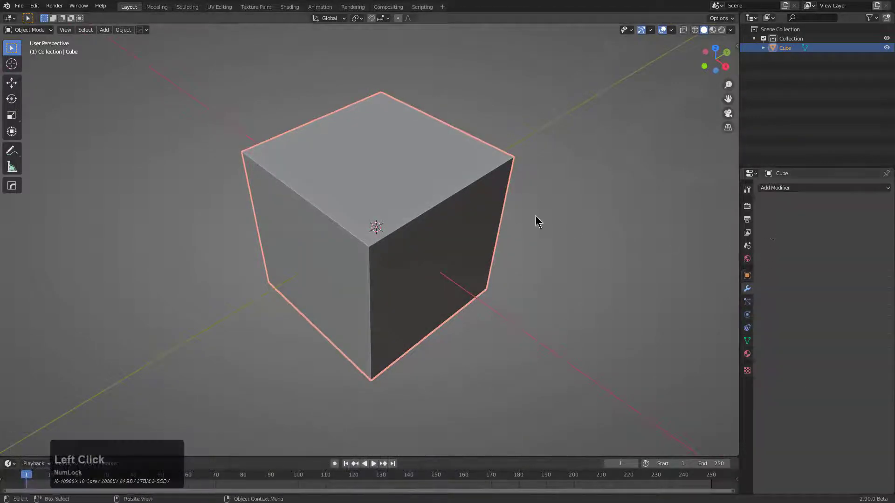
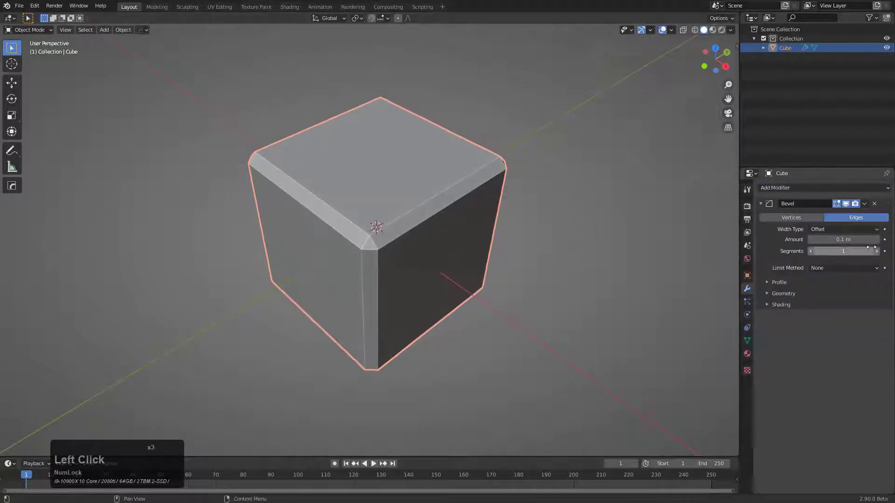
pyautogui.doubleClick(879, 253)
pyautogui.doubleClick(879, 252)
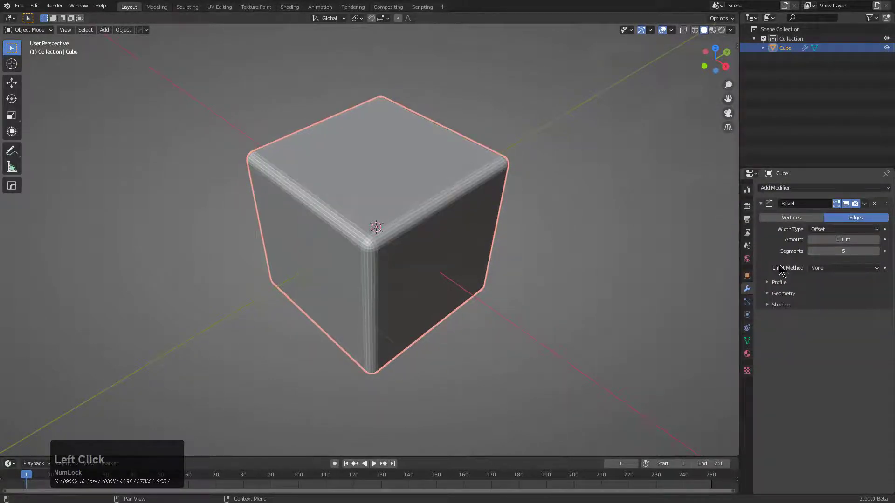
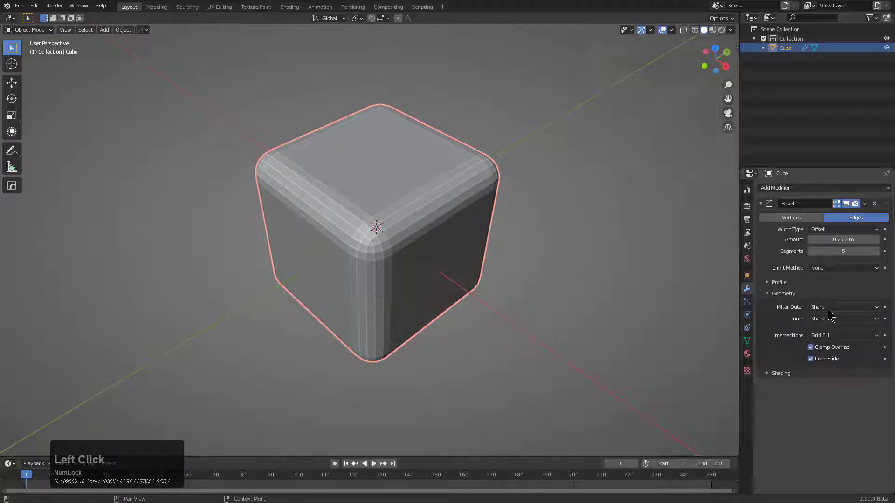
# - Set Miter Outer to Arc, trying Arc on the inner miter before returning it to Sharp
pyautogui.click(831, 311)
pyautogui.click(821, 342)
pyautogui.click(825, 321)
pyautogui.click(824, 340)
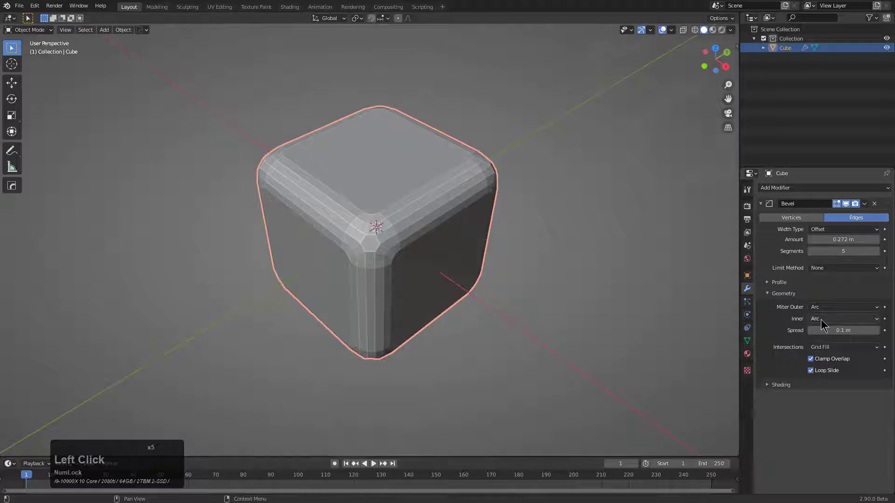
pyautogui.click(824, 322)
pyautogui.click(822, 332)
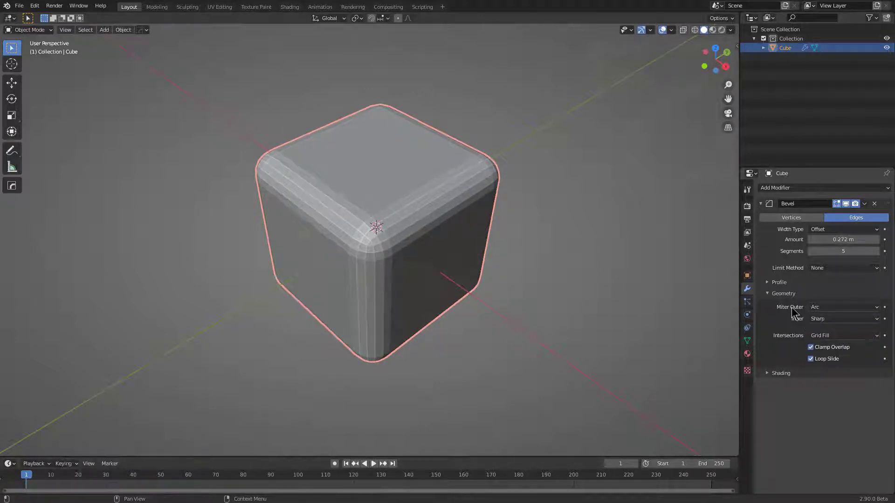
pyautogui.middleClick(409, 234)
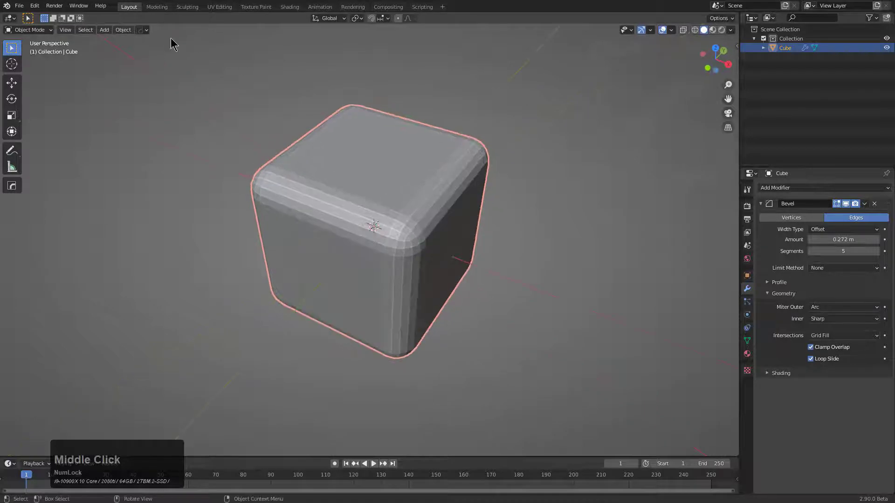
# - Shade the cube smooth and enable Auto Smooth at 30° in its mesh Normals settings
pyautogui.click(127, 34)
pyautogui.click(147, 217)
pyautogui.click(750, 279)
pyautogui.click(747, 346)
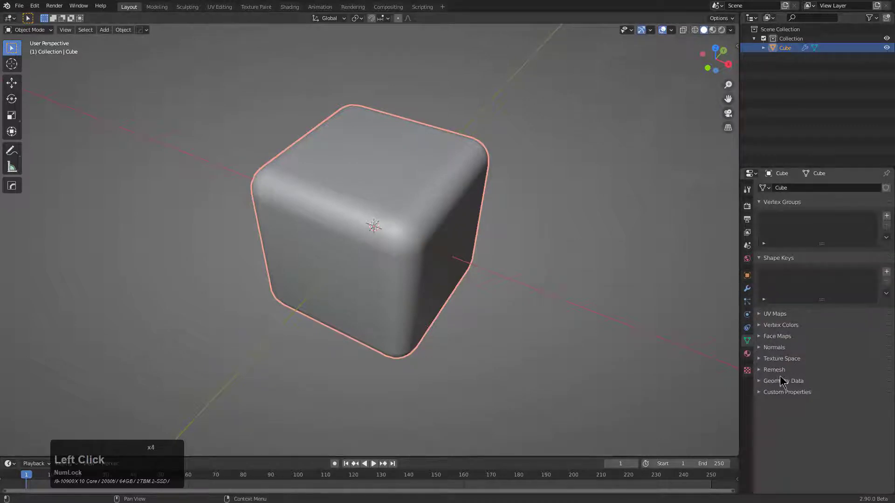
pyautogui.click(789, 349)
pyautogui.click(813, 363)
pyautogui.middleClick(397, 252)
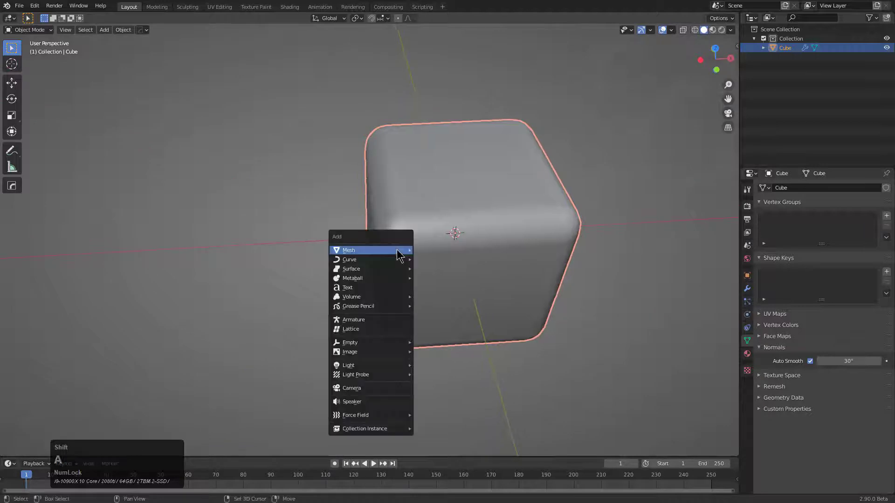
# - Add a new mesh cube and move it along X to sit beside the first
pyautogui.click(437, 263)
pyautogui.press('g')
pyautogui.press('x')
pyautogui.click(273, 241)
pyautogui.middleClick(297, 238)
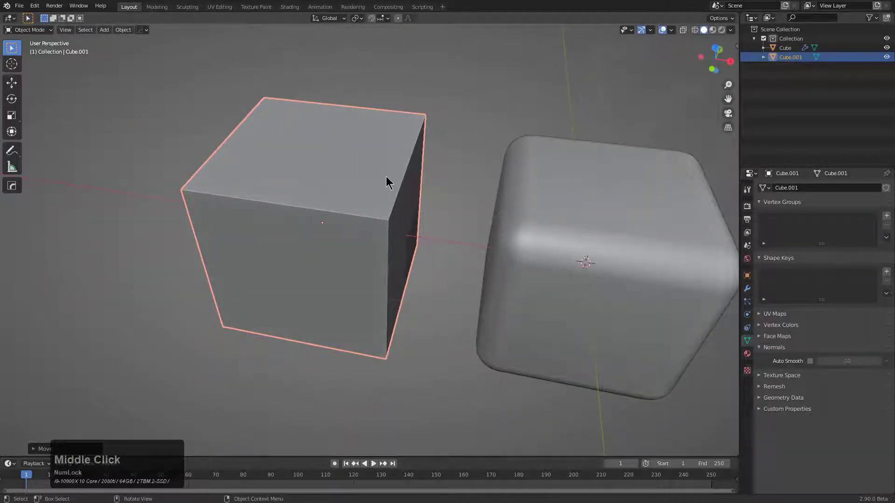
# - Apply a HardOps angle-limited bevel to the new cube with auto smooth raised to 60°
pyautogui.press('q')
pyautogui.click(365, 186)
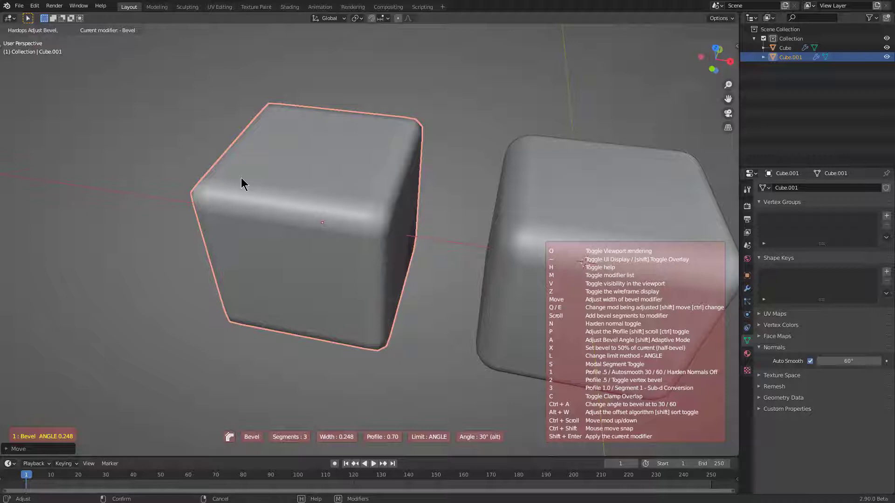
pyautogui.press('1')
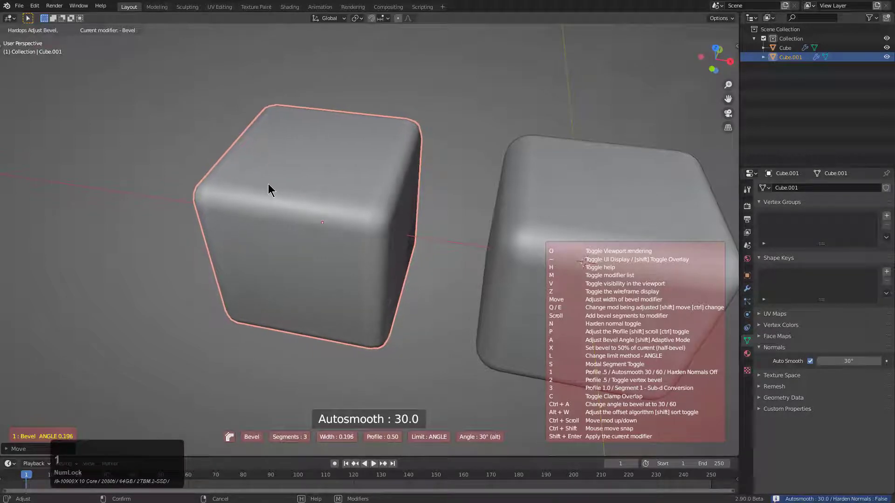
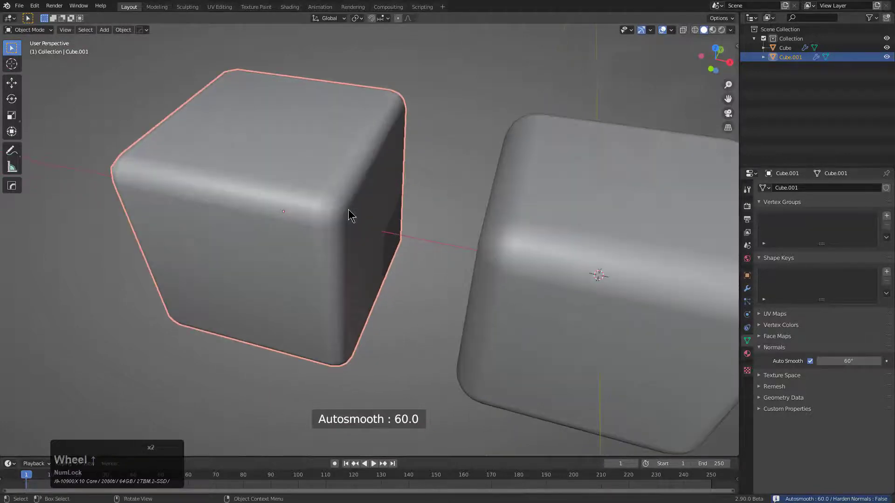
pyautogui.middleClick(360, 213)
pyautogui.scroll(-3)
pyautogui.middleClick(405, 212)
# - Stack a second 60° HardOps bevel on the new cube
pyautogui.press('q')
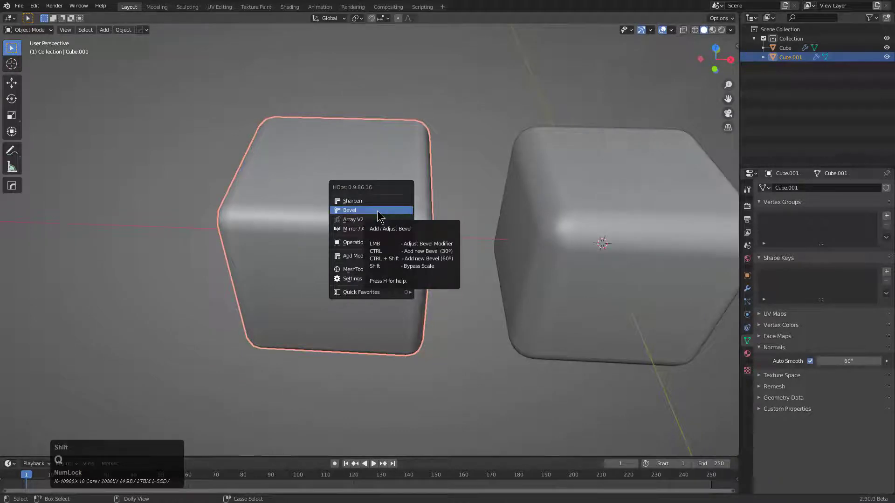
pyautogui.click(379, 214)
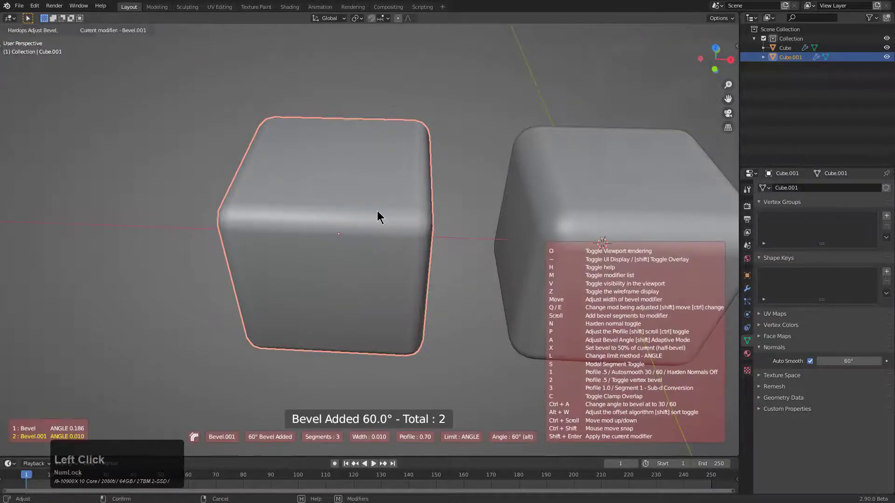
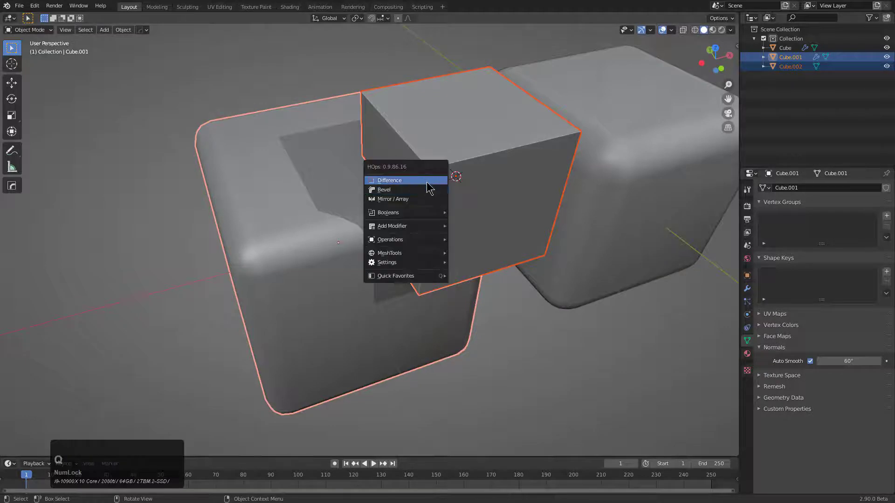
# - Cut the corner notch by subtracting the cutter cube with HardOps Difference
pyautogui.middleClick(460, 208)
pyautogui.scroll(3)
pyautogui.click(428, 168)
pyautogui.press('q')
pyautogui.click(425, 170)
pyautogui.doubleClick(424, 171)
# - Sharpen the edges of the notched cube with HardOps Sharpen
pyautogui.press('q')
pyautogui.click(413, 177)
pyautogui.click(439, 180)
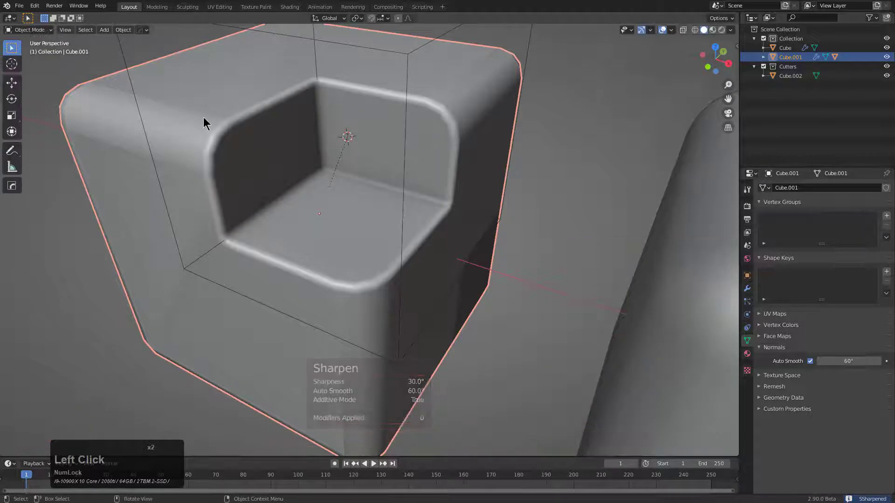
pyautogui.middleClick(286, 234)
pyautogui.scroll(-3)
pyautogui.middleClick(396, 263)
pyautogui.middleClick(336, 245)
# - Add a Weighted Normal modifier for cleaner shading on the notched cube
pyautogui.press('q')
pyautogui.click(301, 226)
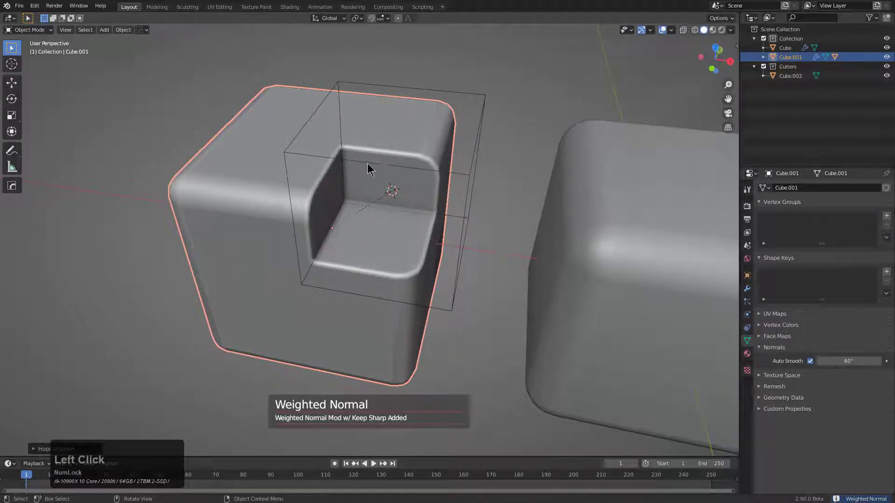
pyautogui.scroll(-3)
pyautogui.middleClick(434, 280)
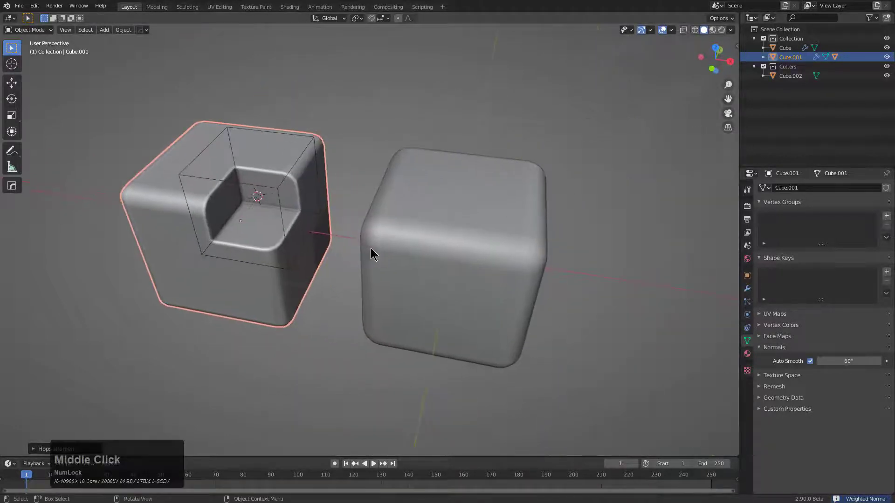
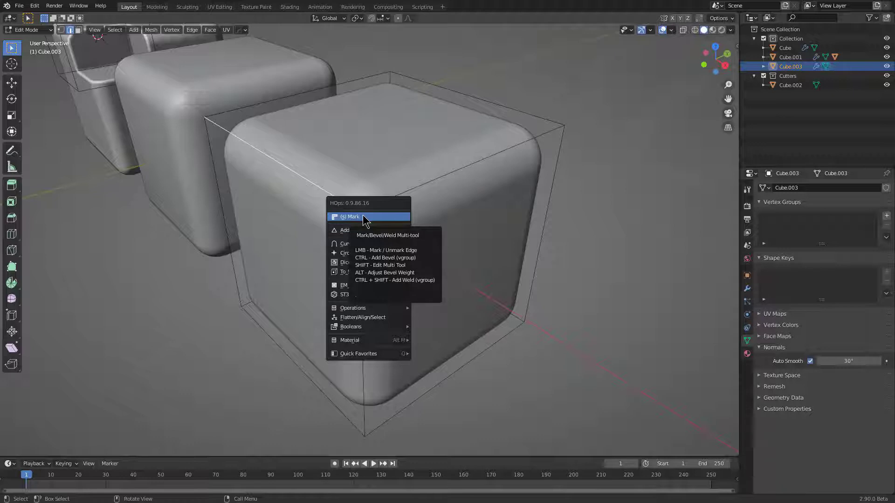
# - Mark the third cube's top front edge with HardOps Mark
pyautogui.press('q')
pyautogui.click(365, 217)
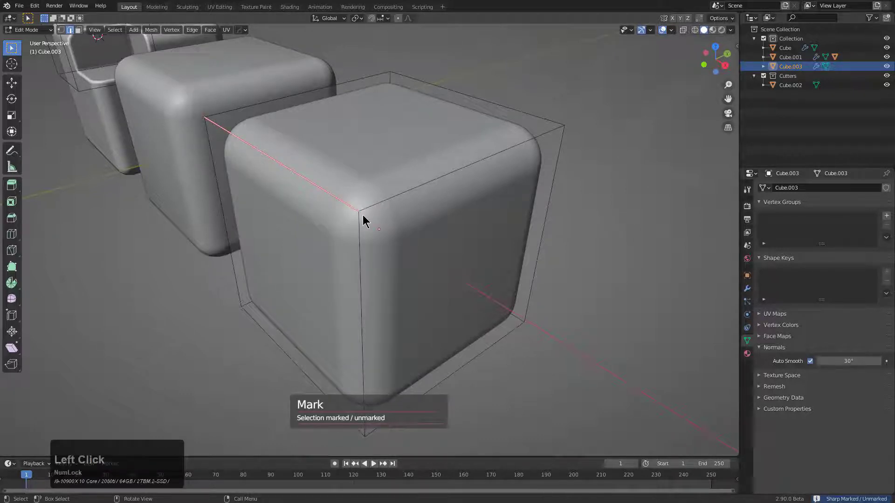
pyautogui.press('q')
# - Add a bevel limited to that edge's HardOps vertex group, about three segments, 0.52 wide
pyautogui.click(366, 217)
pyautogui.press('q')
pyautogui.click(366, 218)
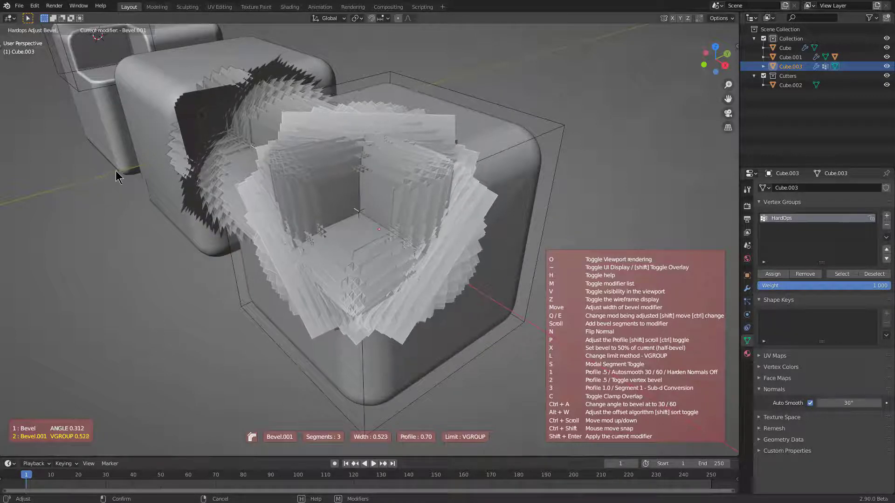
# - Raise the vertex-group bevel to 8 segments with profile 0.5 and confirm it
pyautogui.click(119, 174)
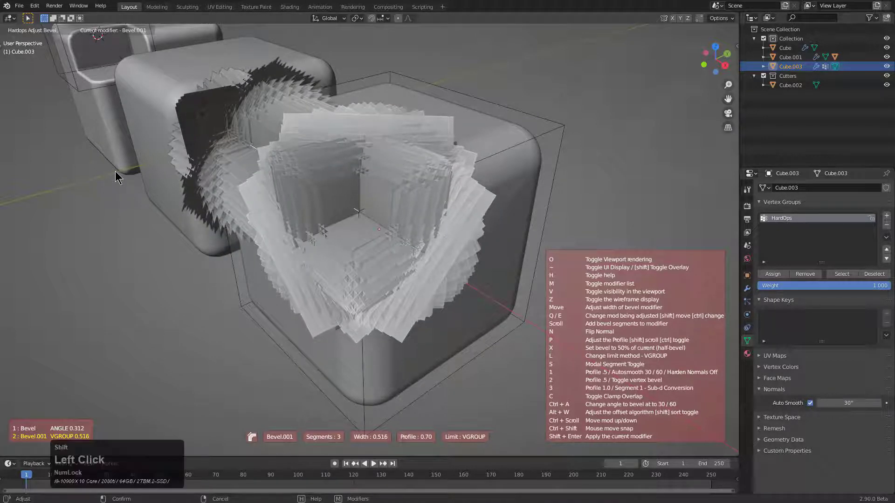
pyautogui.scroll(3)
pyautogui.scroll(3)
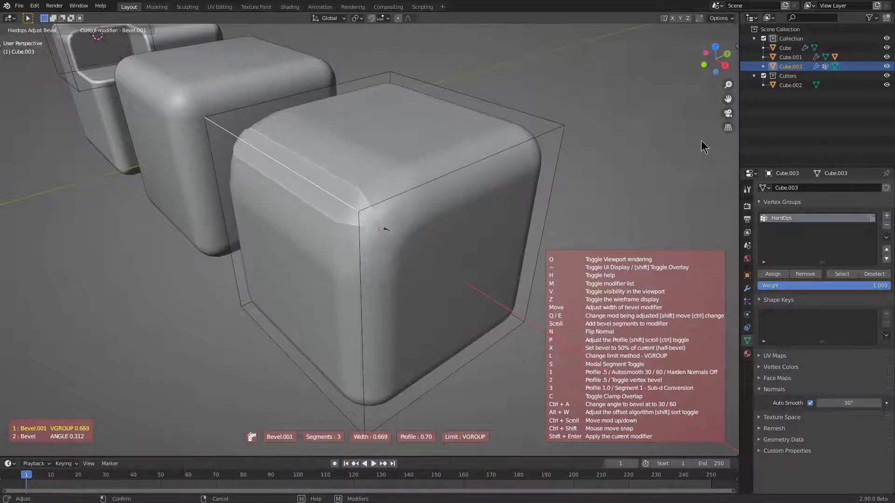
pyautogui.scroll(3)
pyautogui.press('1')
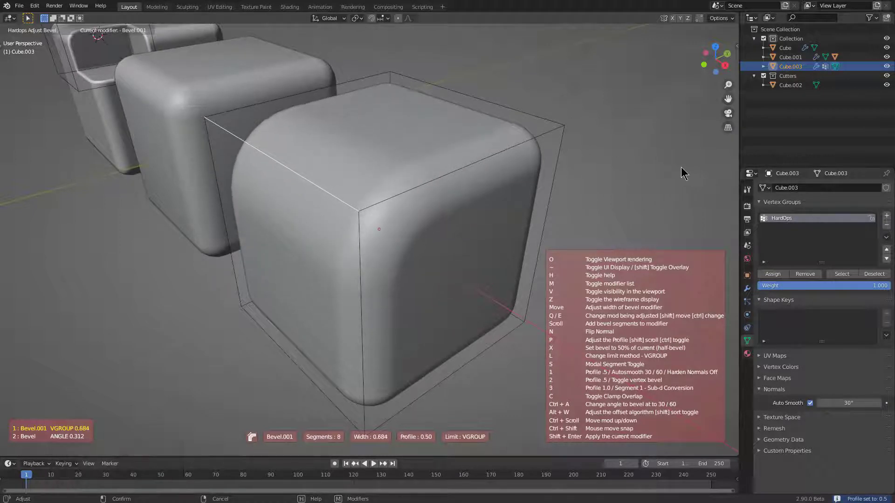
pyautogui.click(688, 167)
pyautogui.middleClick(441, 205)
pyautogui.scroll(3)
# - Readjust the vertex-group bevel via HardOps, widening it toward about 0.49 at eight segments
pyautogui.press('q')
pyautogui.click(480, 197)
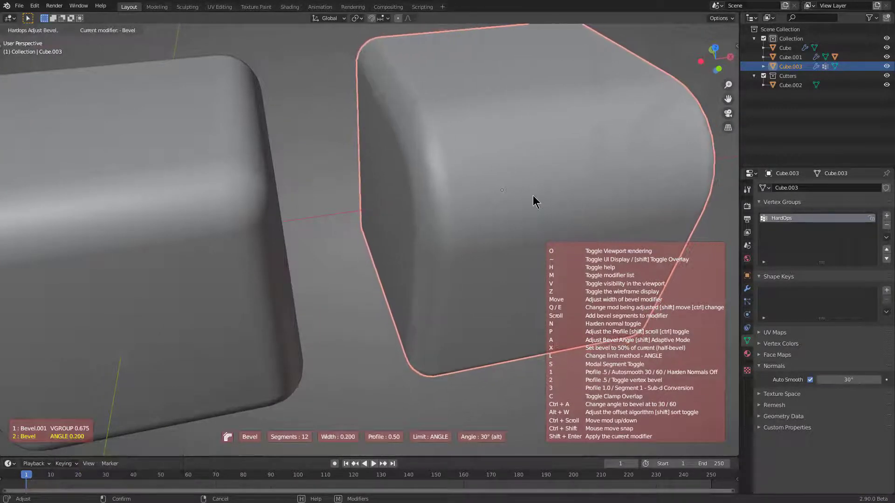
pyautogui.click(596, 202)
pyautogui.press('q')
pyautogui.click(496, 196)
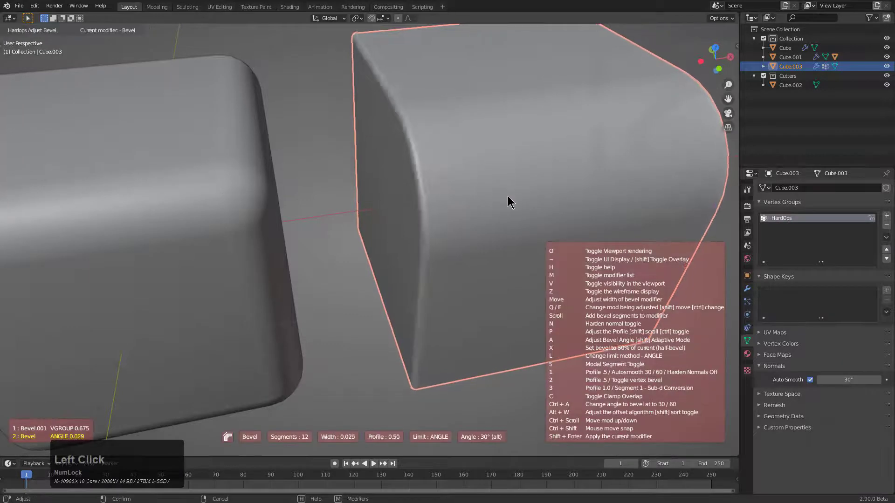
pyautogui.scroll(3)
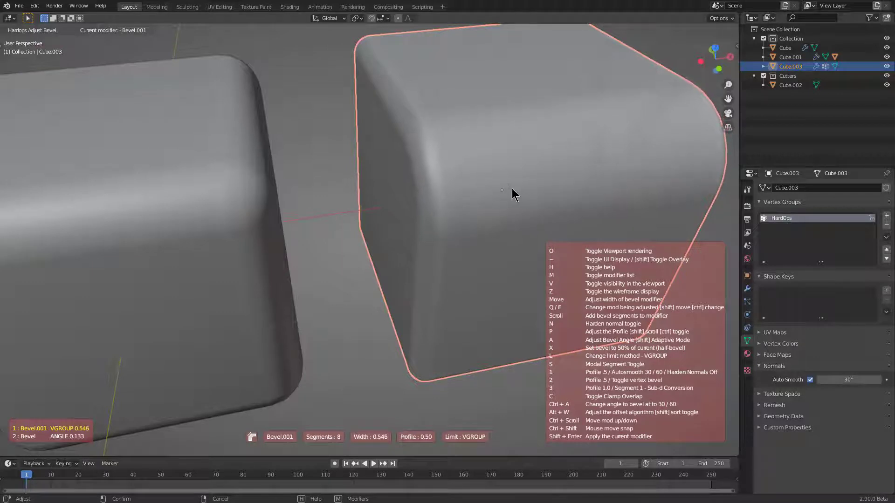
pyautogui.scroll(3)
pyautogui.scroll(-3)
pyautogui.scroll(3)
pyautogui.scroll(3)
pyautogui.scroll(3)
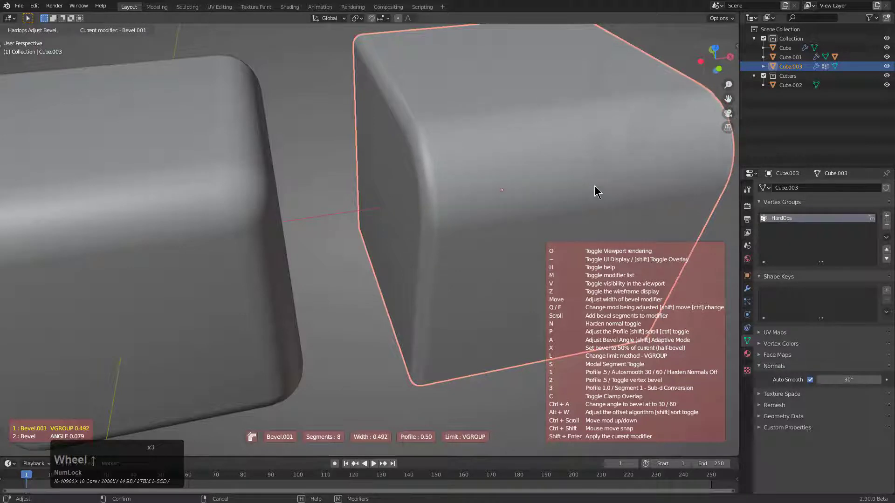
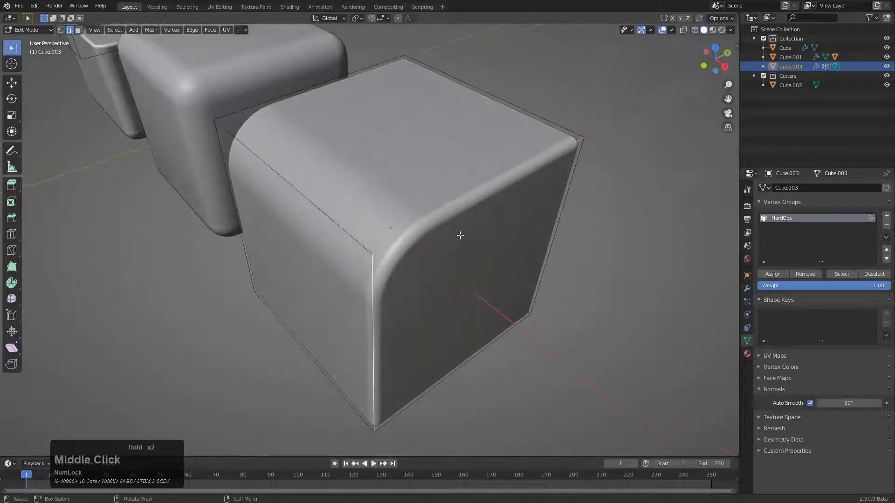
# - Start a second vertex-group bevel on the cube's remaining sharp edges, creating HardOps.001
pyautogui.press('q')
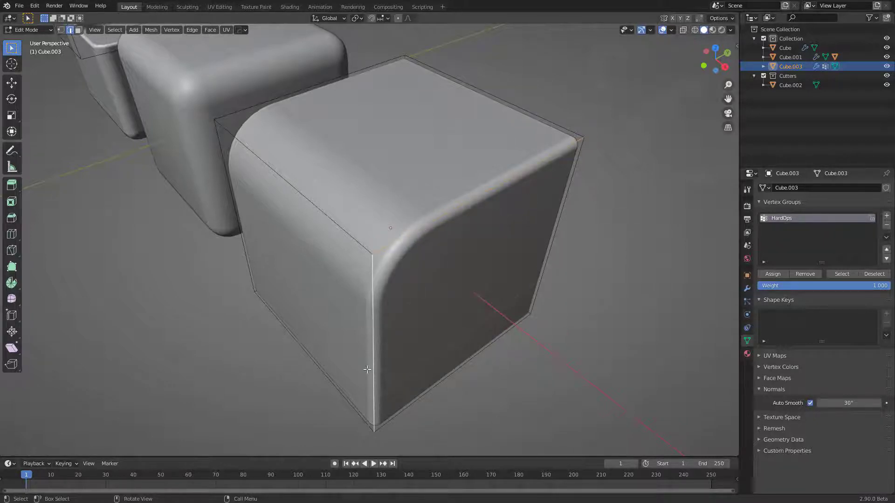
# - Add the vertex-group bevel to the selected edges, raise its segments, widen to about 0.36 and confirm
pyautogui.press('q')
pyautogui.click(497, 238)
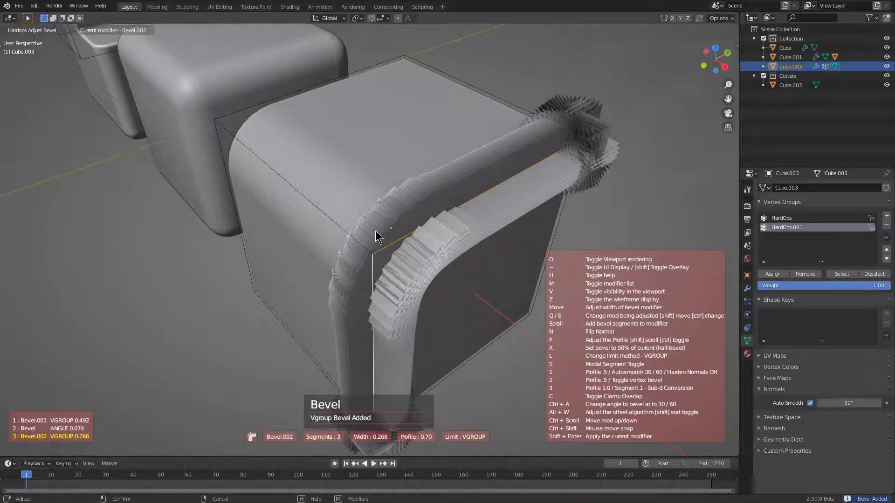
pyautogui.scroll(3)
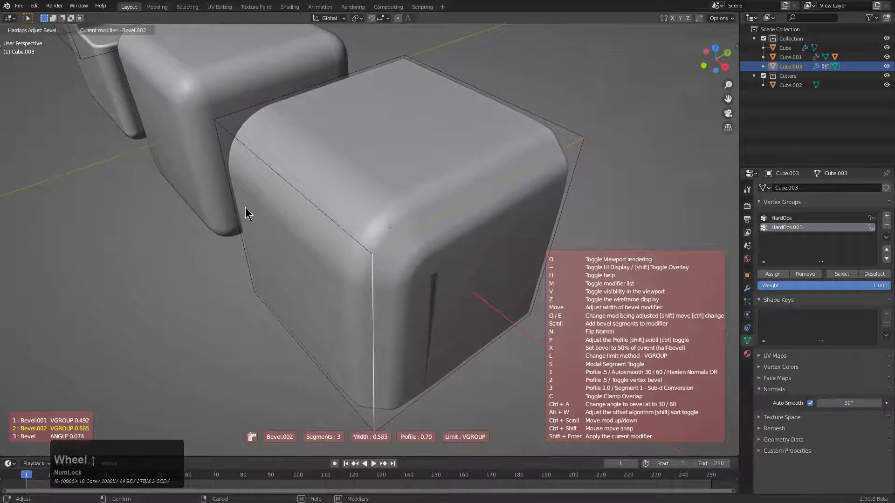
pyautogui.scroll(3)
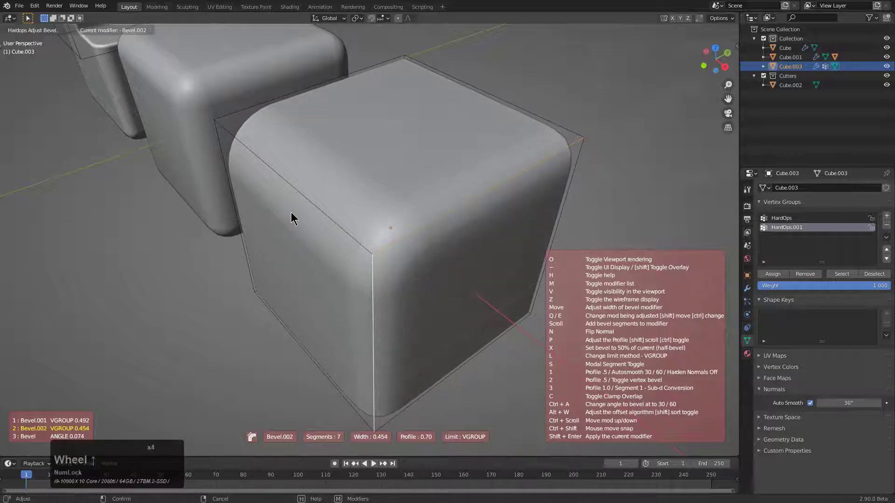
pyautogui.scroll(3)
pyautogui.click(335, 215)
# - Orbit around the cube to inspect the rounded edges from all sides
pyautogui.middleClick(376, 227)
pyautogui.middleClick(356, 224)
pyautogui.scroll(3)
pyautogui.middleClick(339, 237)
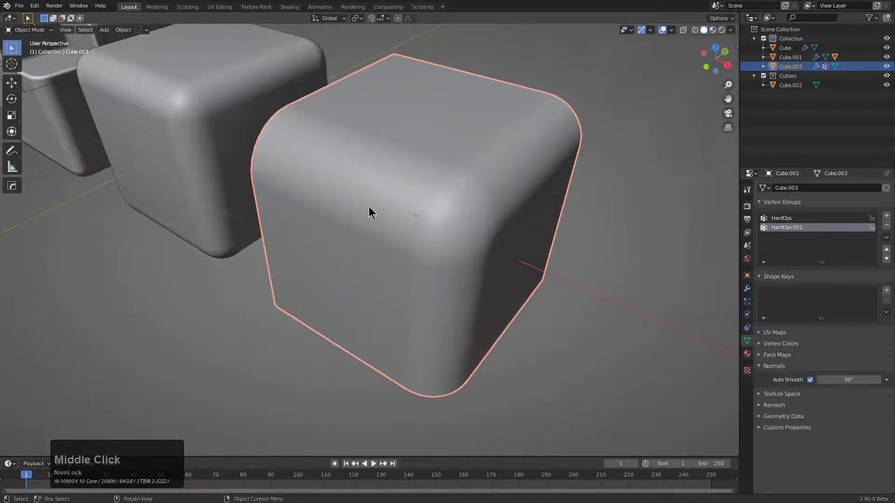
pyautogui.middleClick(458, 252)
pyautogui.scroll(3)
pyautogui.middleClick(534, 193)
pyautogui.scroll(-3)
pyautogui.scroll(-3)
# - Run HardOps Adjust Bevel and tune the second vertex-group bevel to about 0.257 with 11 segments
pyautogui.middleClick(391, 200)
pyautogui.press('q')
pyautogui.click(427, 244)
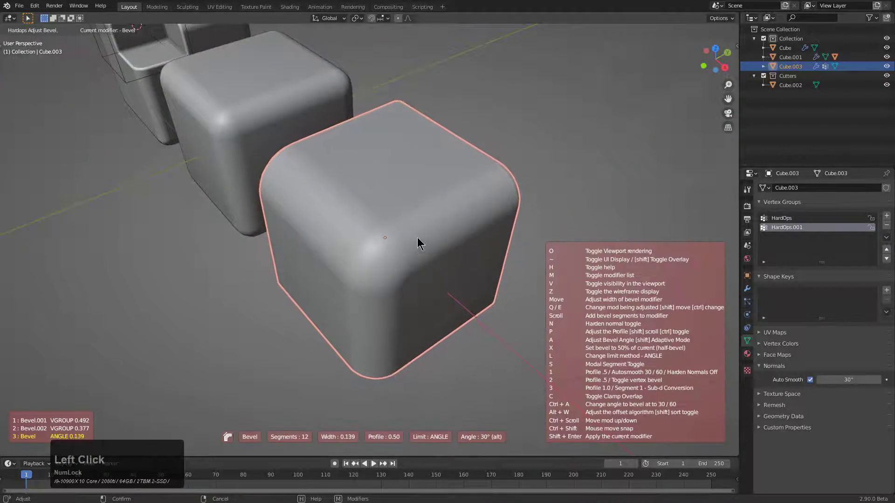
pyautogui.scroll(-3)
pyautogui.scroll(-3)
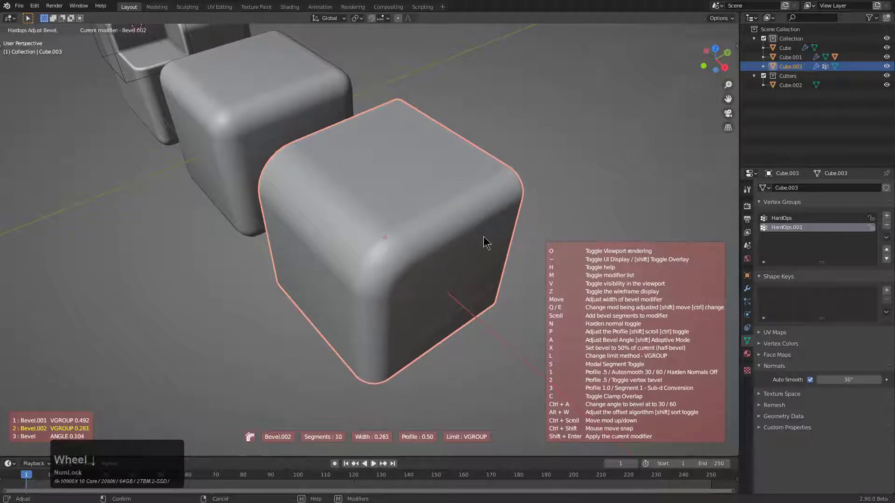
pyautogui.scroll(-3)
pyautogui.scroll(3)
pyautogui.scroll(3)
pyautogui.scroll(3)
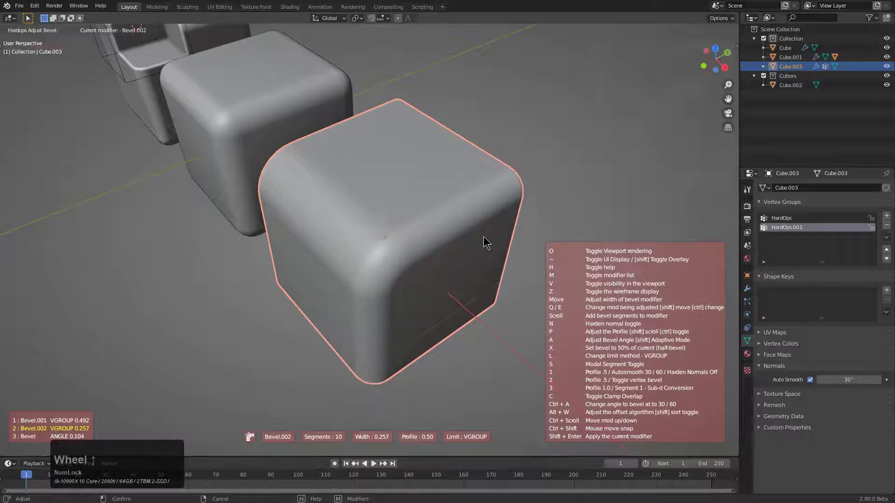
# - Cycle to the first vertex-group bevel and widen it toward 0.615 with 8 segments
pyautogui.scroll(3)
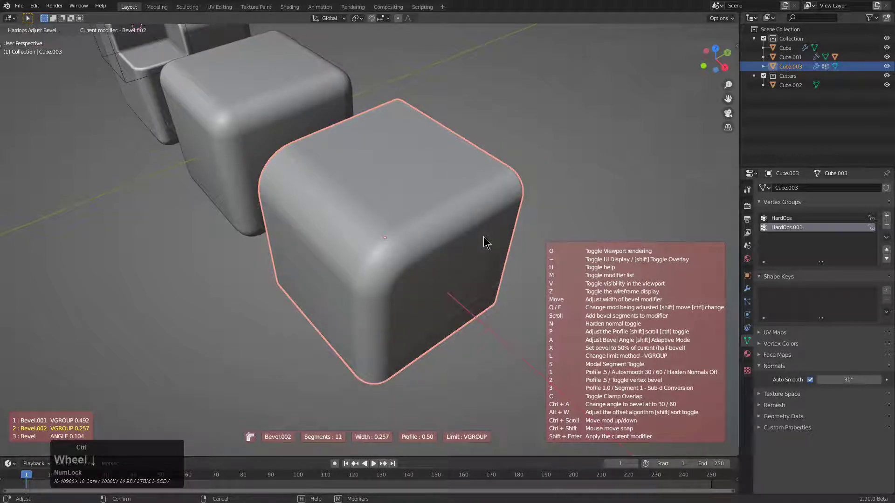
pyautogui.scroll(-3)
pyautogui.scroll(-3)
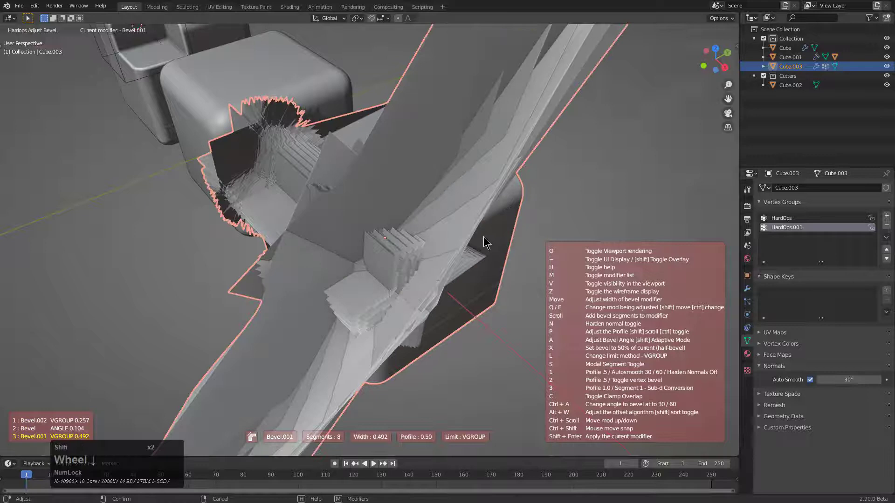
pyautogui.scroll(3)
pyautogui.scroll(3)
pyautogui.scroll(3)
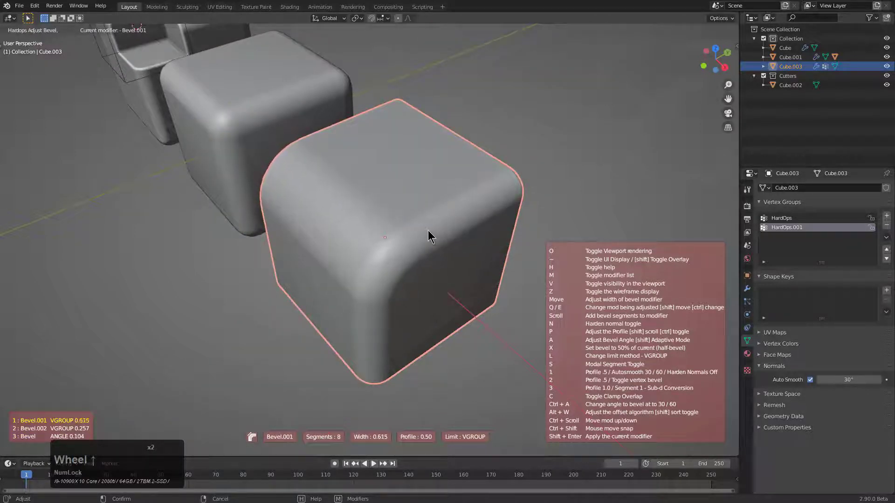
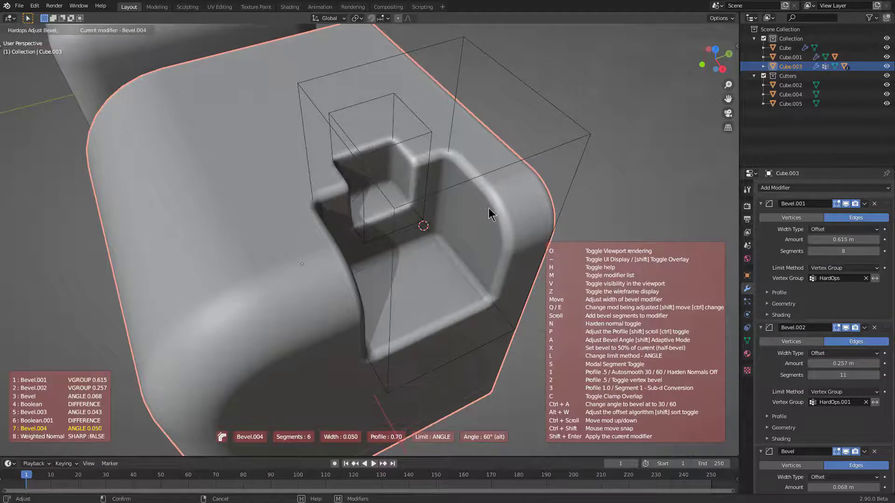
# - Confirm the previous angle bevel and select the small cutter box to duplicate for Cube.006
pyautogui.click(497, 209)
pyautogui.middleClick(453, 211)
pyautogui.scroll(3)
pyautogui.click(457, 185)
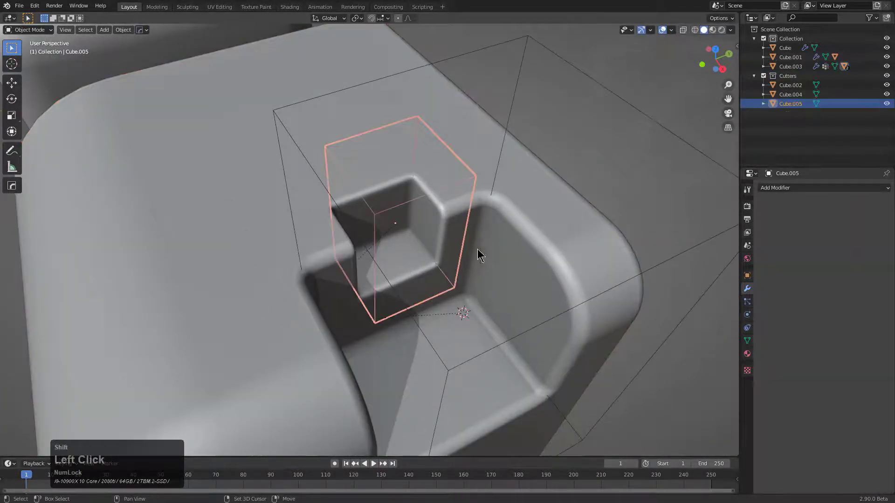
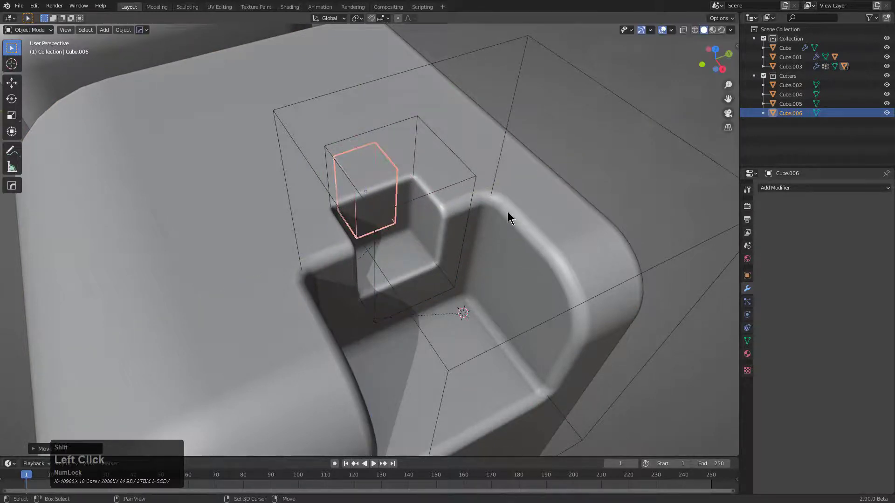
# - Add a HardOps half-width 60° angle bevel to the notched cube and inspect the corner
pyautogui.press('q')
pyautogui.click(557, 214)
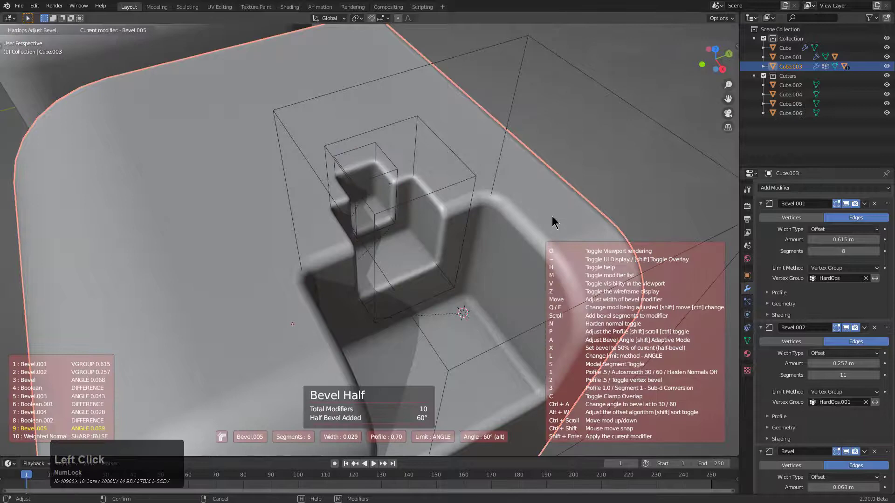
pyautogui.scroll(-3)
pyautogui.middleClick(460, 243)
pyautogui.scroll(3)
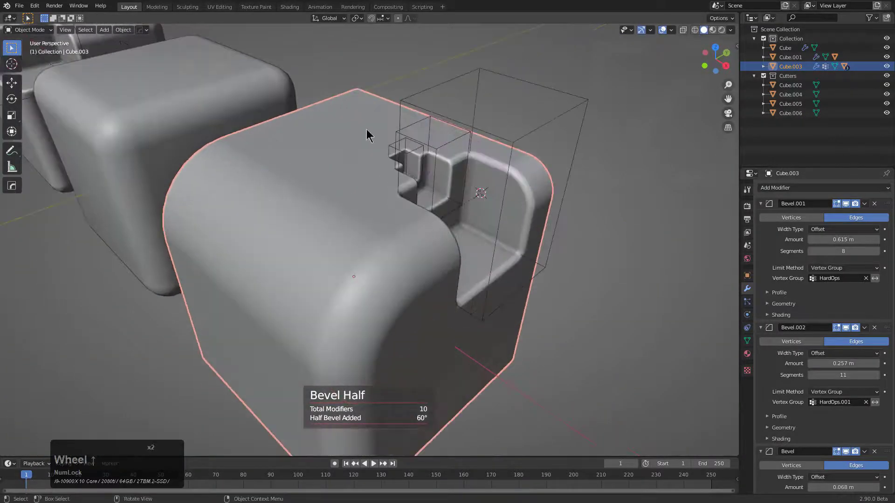
pyautogui.middleClick(377, 275)
pyautogui.scroll(-3)
pyautogui.scroll(3)
# - Readjust the newest bevel to a thinner width of about 0.016 and confirm it
pyautogui.press('q')
pyautogui.click(473, 232)
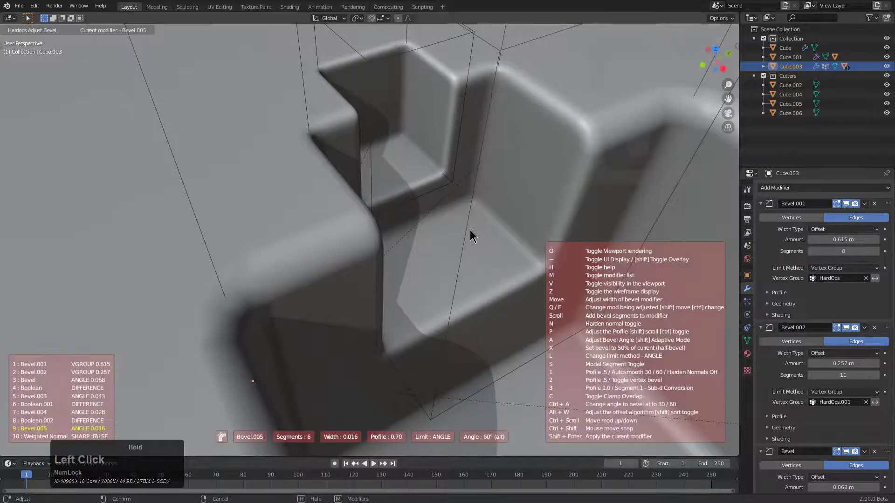
pyautogui.click(425, 222)
pyautogui.scroll(-3)
pyautogui.click(472, 141)
pyautogui.scroll(-3)
# - Duplicate a cutter as Cube.007 over the right edge and select it together with the notched cube
pyautogui.press('shift+d')
pyautogui.press('x')
pyautogui.press('y')
pyautogui.click(558, 176)
pyautogui.click(518, 217)
# - Boolean-difference Cube.007 from the right edge and start a thin 60° angle bevel on the cut
pyautogui.press('q')
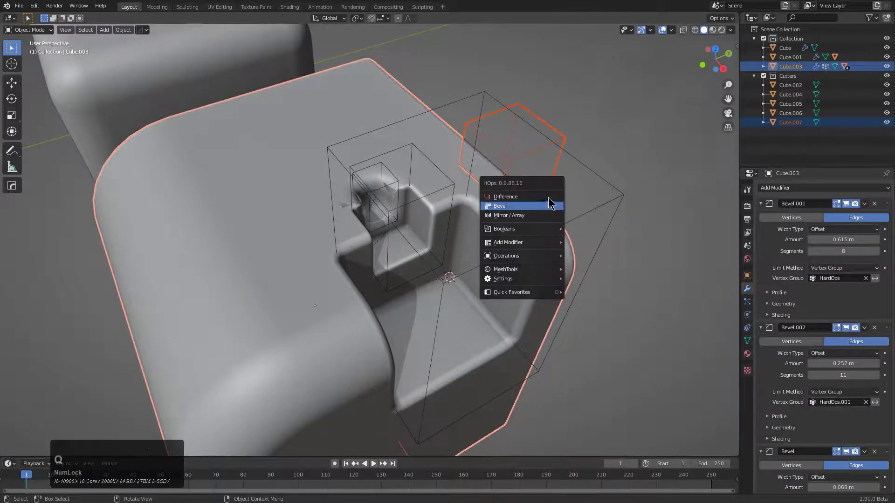
pyautogui.click(549, 199)
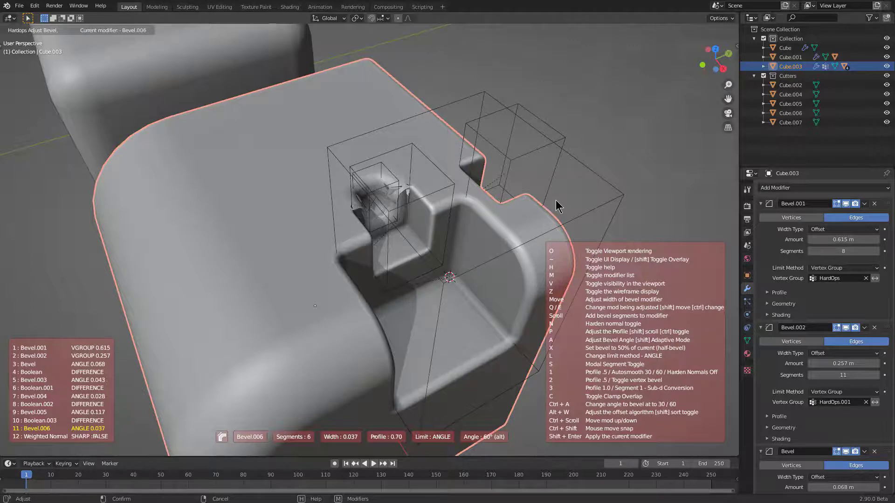
# - Confirm the bevel on the new notch and orbit around the small notch to examine its shading artefacts
pyautogui.click(556, 202)
pyautogui.scroll(3)
pyautogui.middleClick(461, 192)
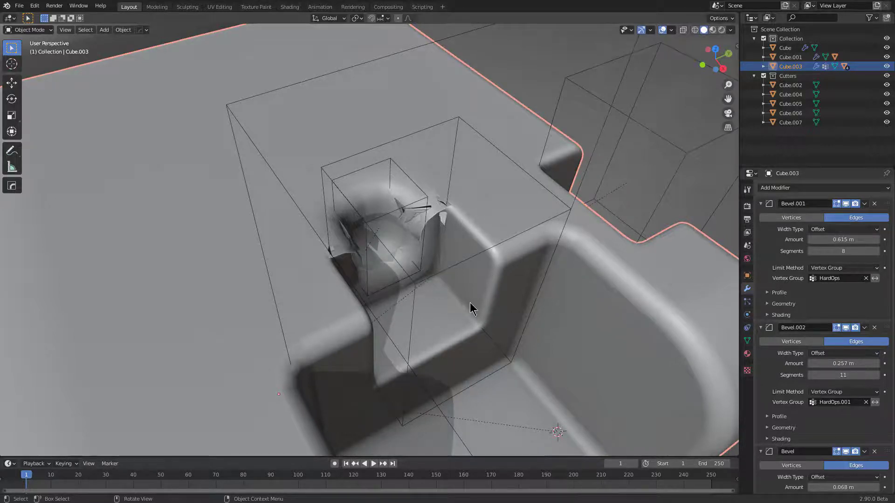
pyautogui.scroll(-3)
pyautogui.middleClick(421, 286)
pyautogui.scroll(-3)
pyautogui.scroll(3)
pyautogui.middleClick(418, 261)
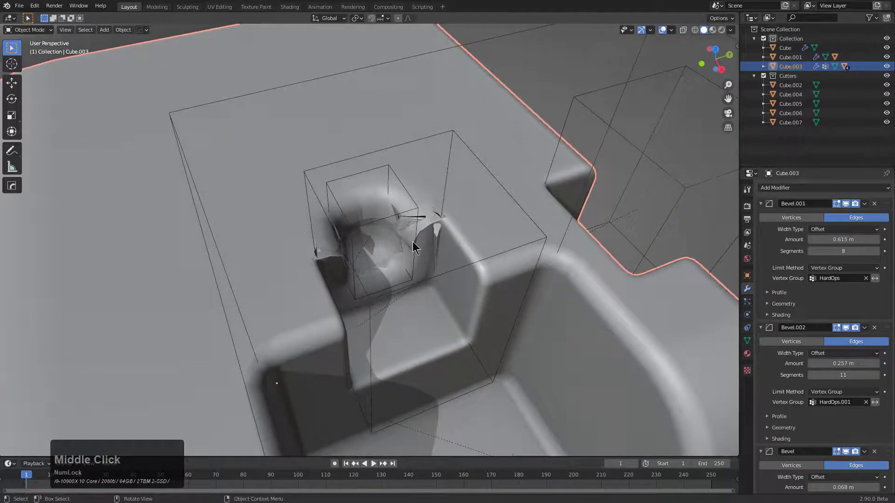
pyautogui.scroll(-3)
pyautogui.middleClick(437, 239)
pyautogui.scroll(3)
pyautogui.middleClick(348, 255)
pyautogui.scroll(-3)
# - Switch to the BoxCutter tool and pull the view back out over the whole cube
pyautogui.click(13, 185)
pyautogui.scroll(-3)
pyautogui.middleClick(367, 246)
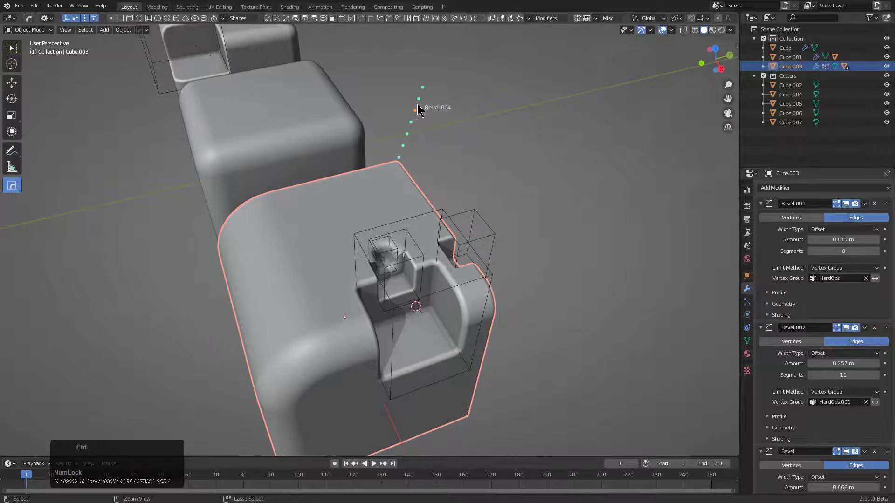
# - Step the preview to another bevel modifier in the stack and orbit to inspect both rim cuts
pyautogui.click(422, 101)
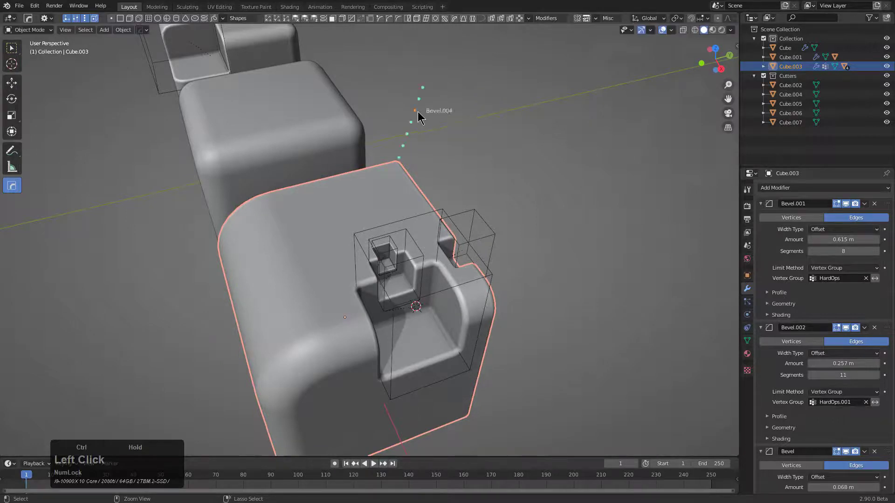
pyautogui.scroll(3)
pyautogui.scroll(-3)
pyautogui.middleClick(407, 273)
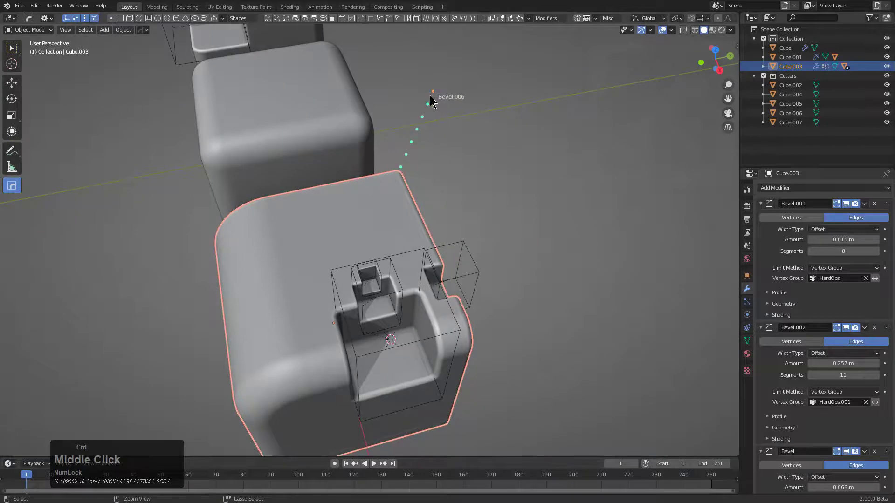
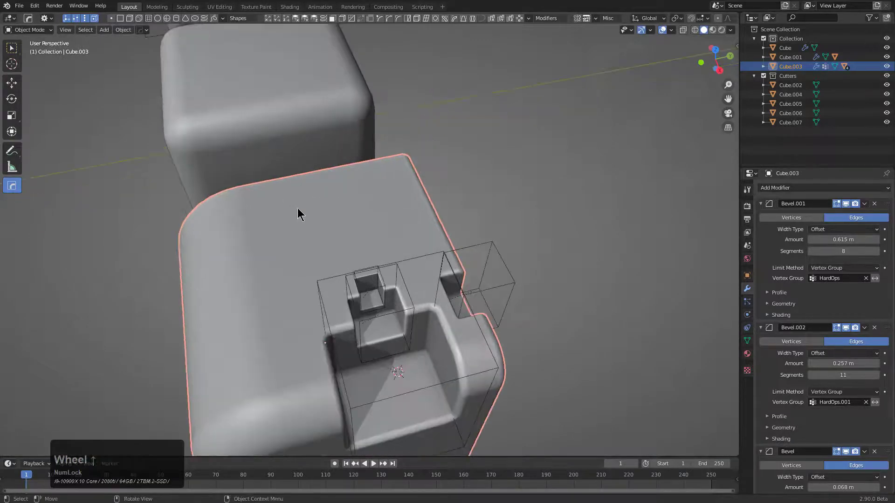
pyautogui.scroll(3)
pyautogui.middleClick(337, 263)
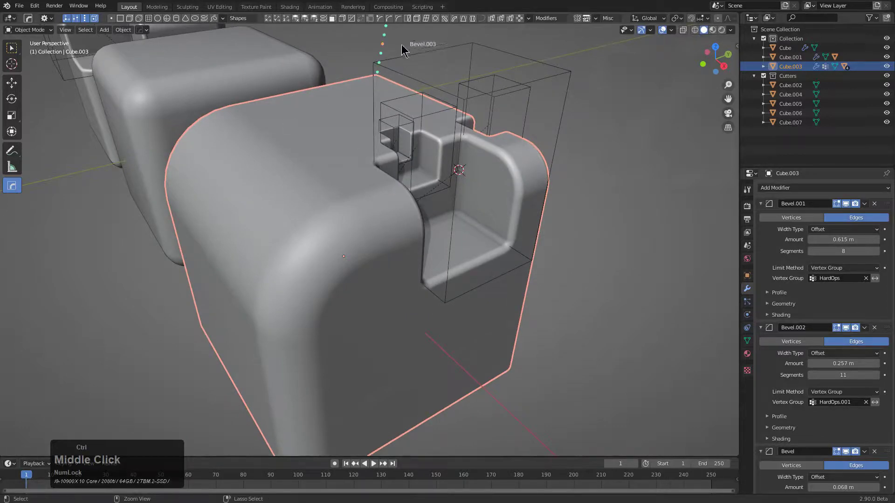
pyautogui.middleClick(379, 175)
pyautogui.middleClick(340, 192)
# - Bring up the HardOps Q menu and dismiss it, returning to the complete notched, bevelled cube
pyautogui.press('q')
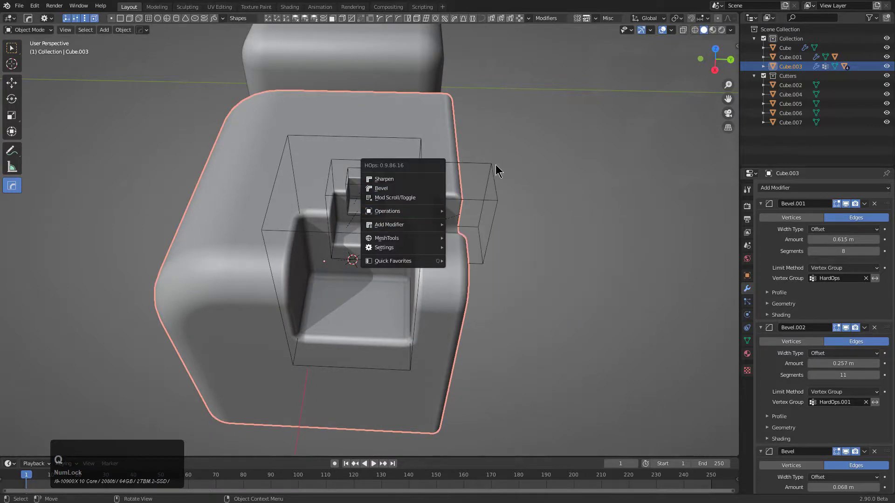
pyautogui.scroll(-3)
pyautogui.middleClick(456, 226)
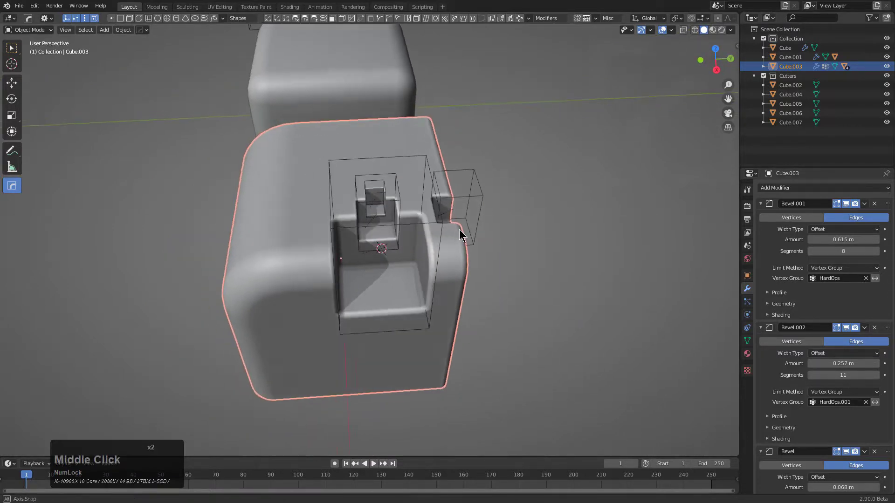